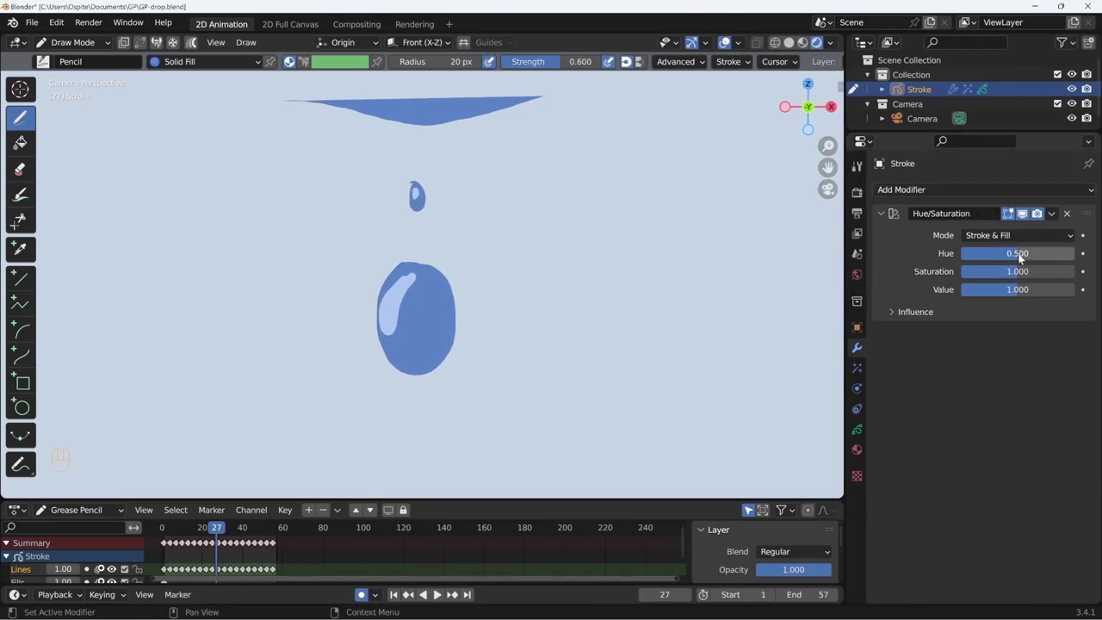
Raise the Hue/Saturation modifier's hue from 0.500 to 1.000, turning the drop olive yellow
drag(1016, 256, 1022, 254)
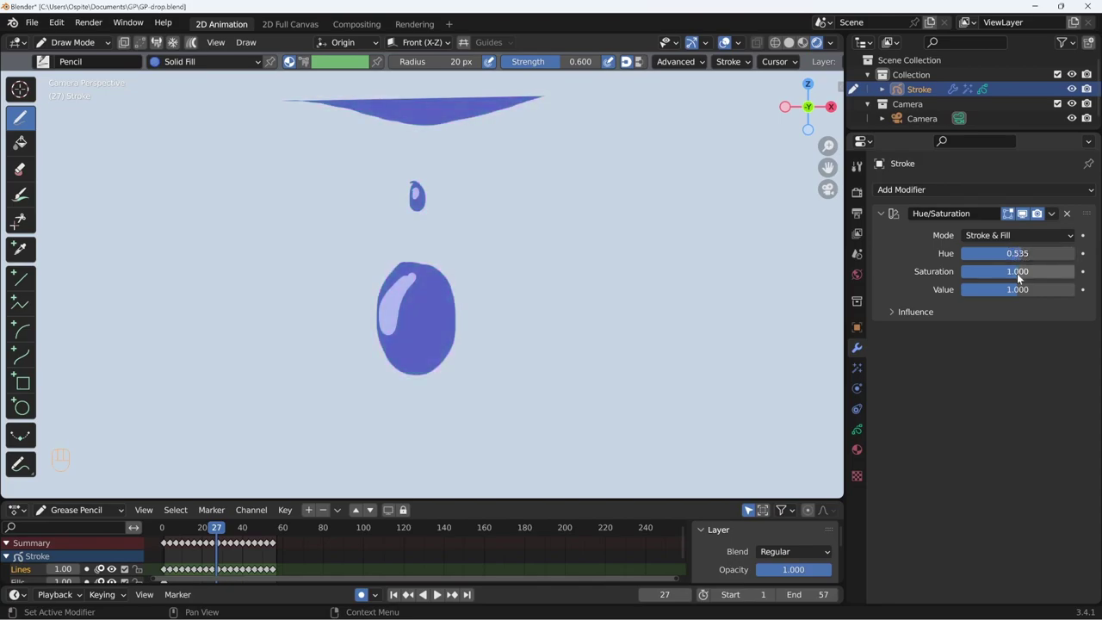
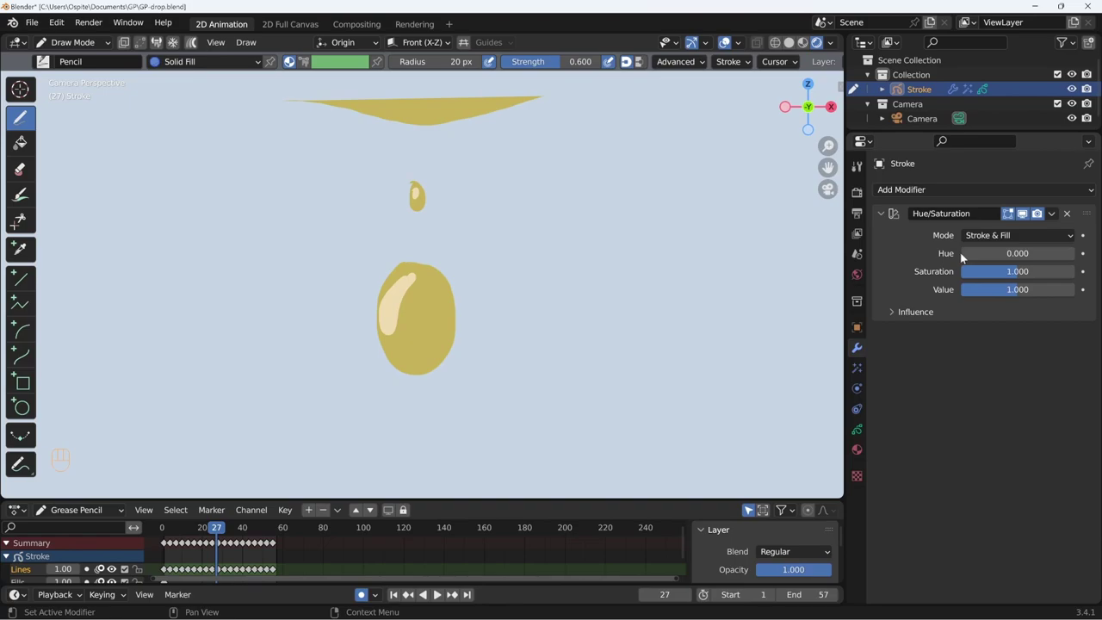
Expand the modifier's Influence settings and clear its Material restriction
click(992, 257)
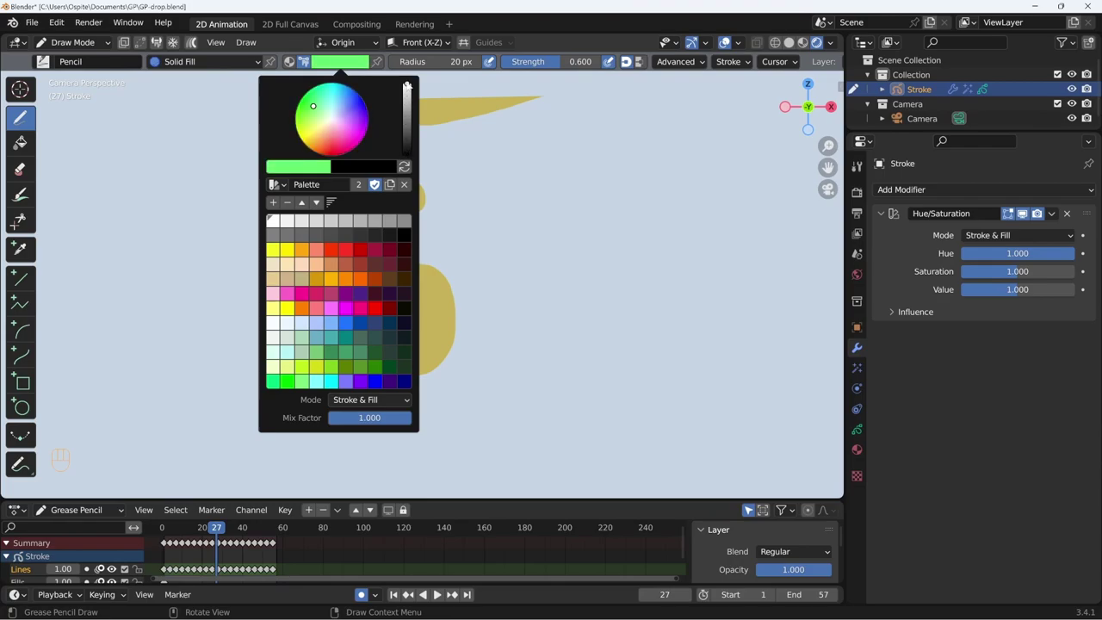
click(902, 314)
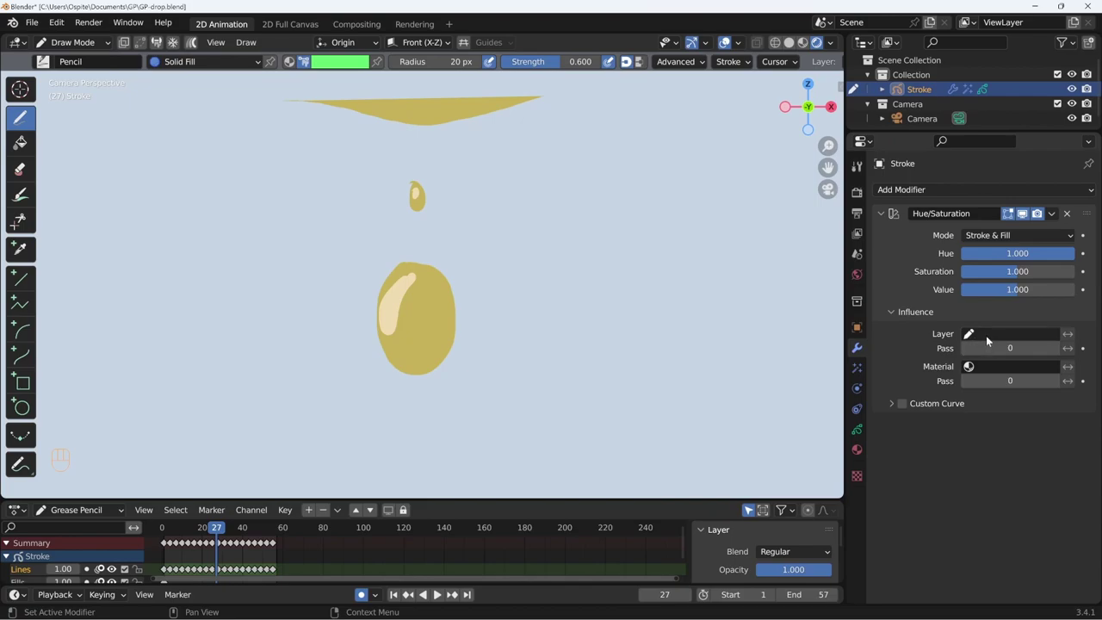
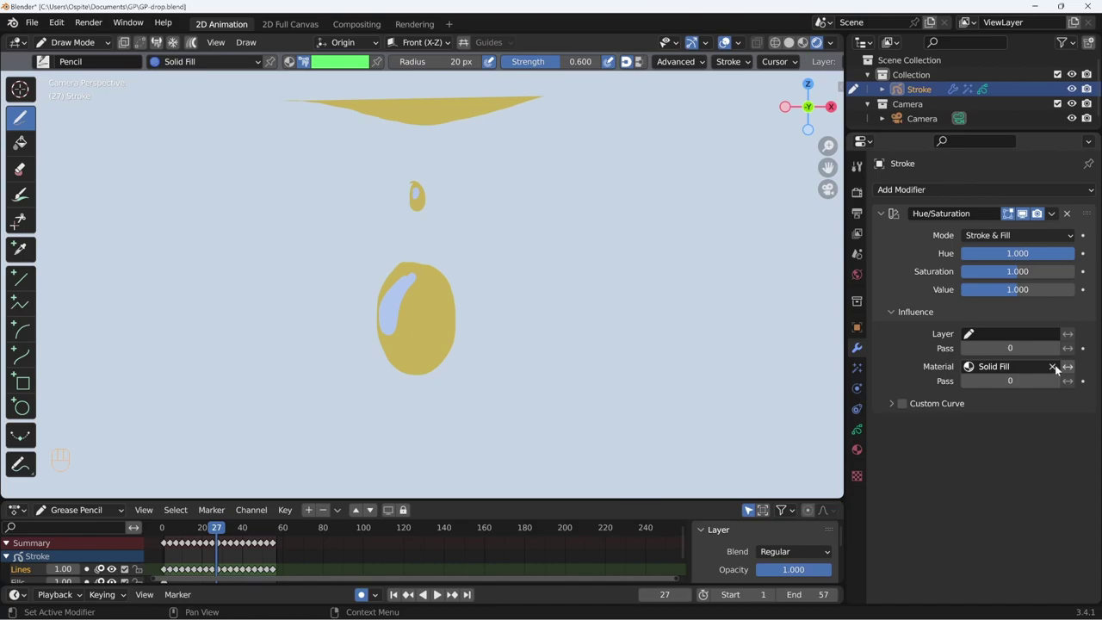
click(1055, 367)
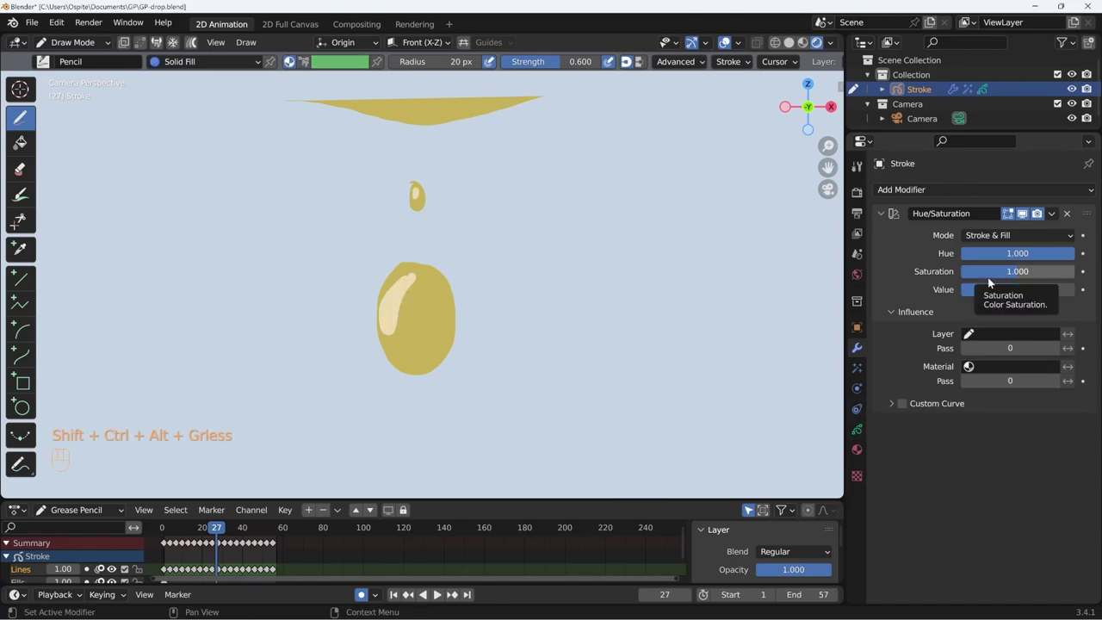
Try the modifier's Mode as Stroke only, then Fill only
drag(1004, 235, 991, 273)
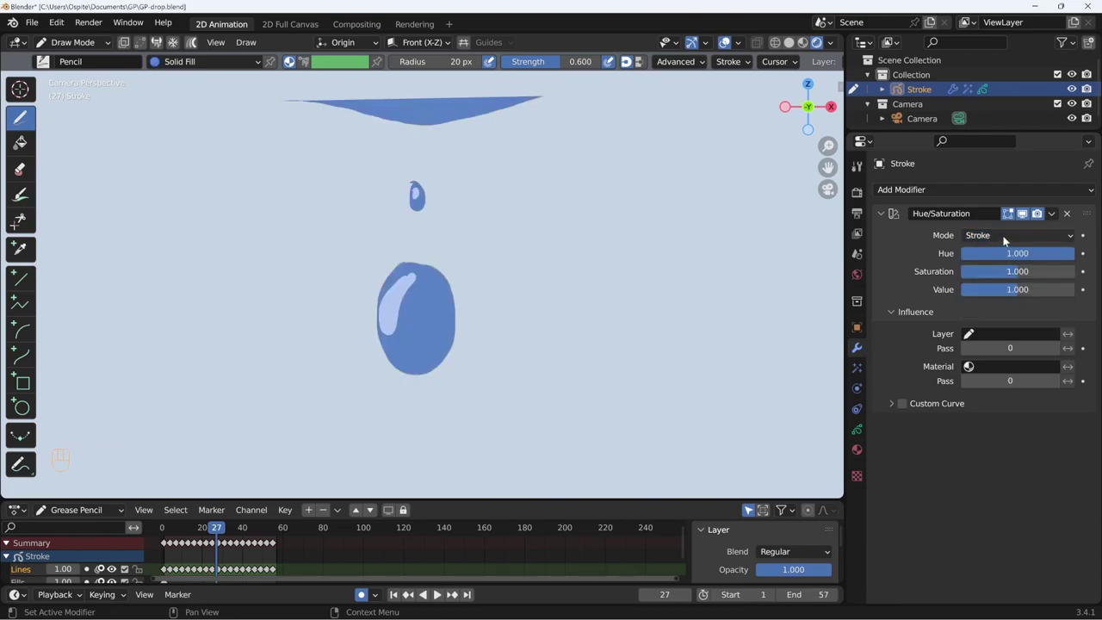
drag(1003, 245, 984, 292)
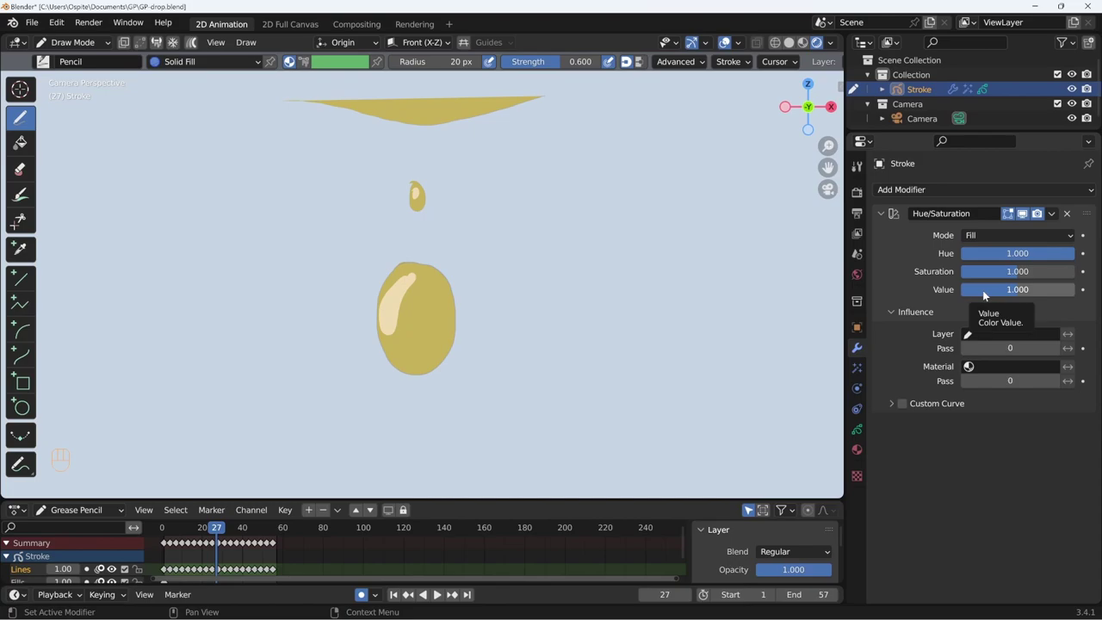
key(space)
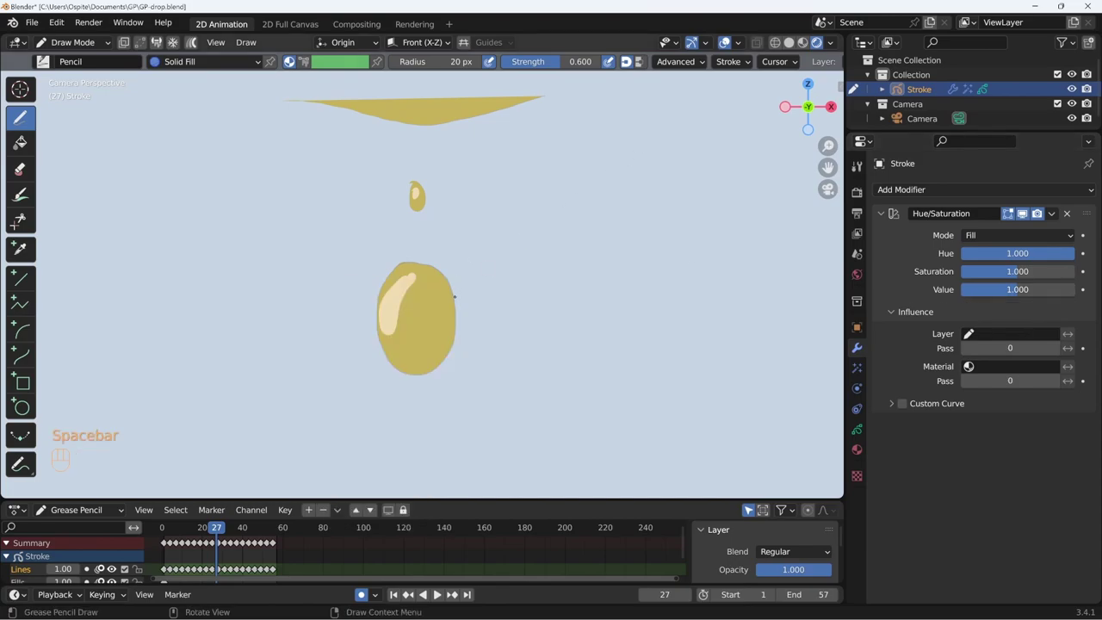
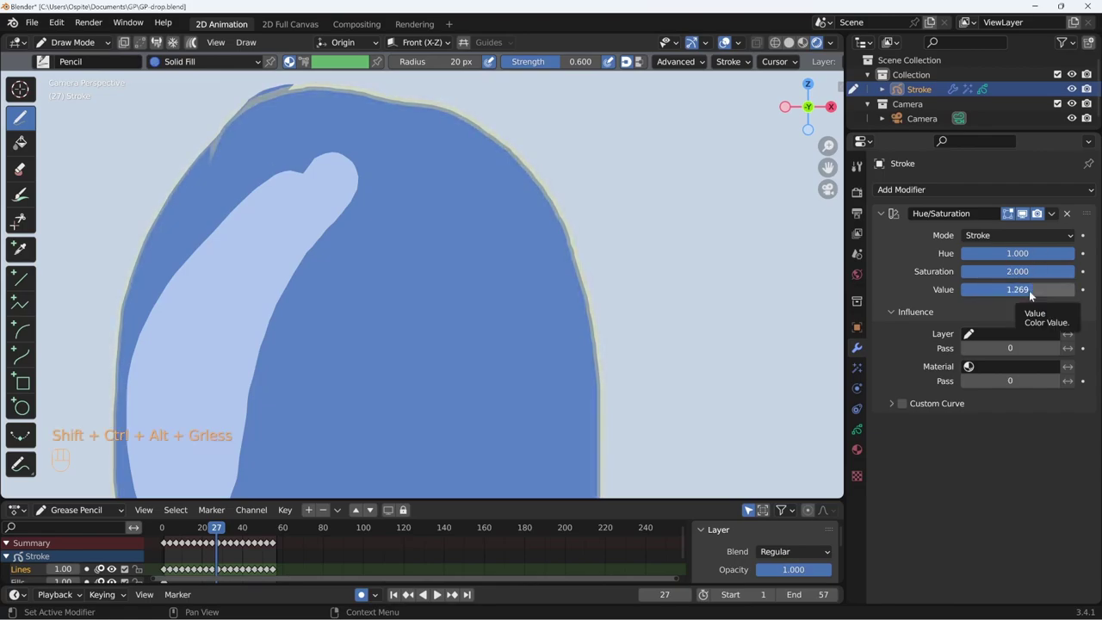
Add an Opacity modifier to the Stroke drawing
click(1070, 217)
drag(1059, 192, 1027, 250)
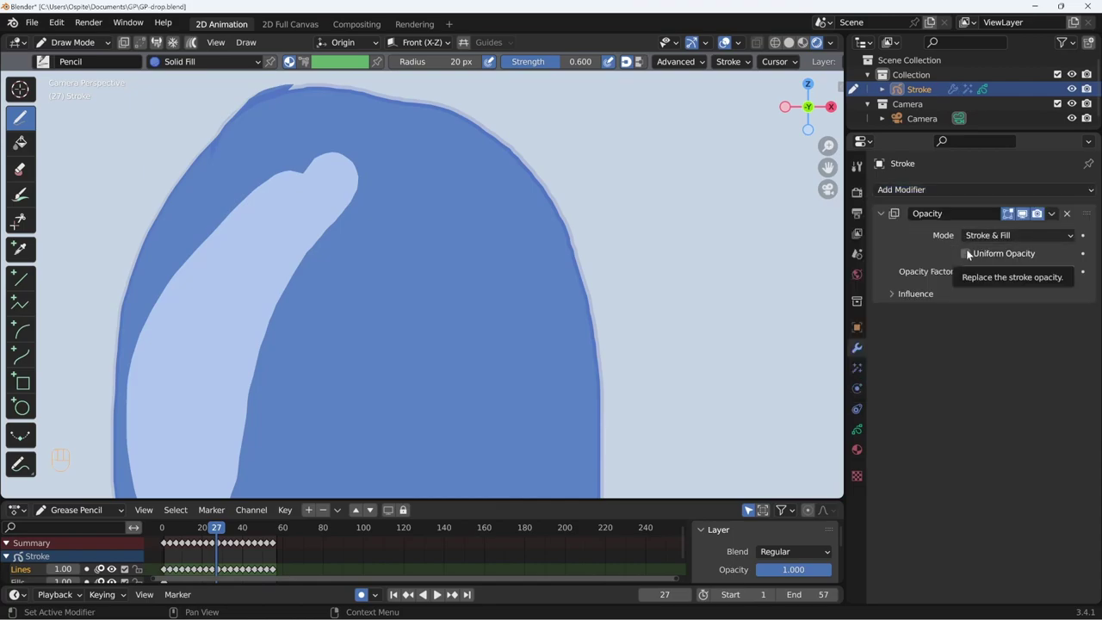
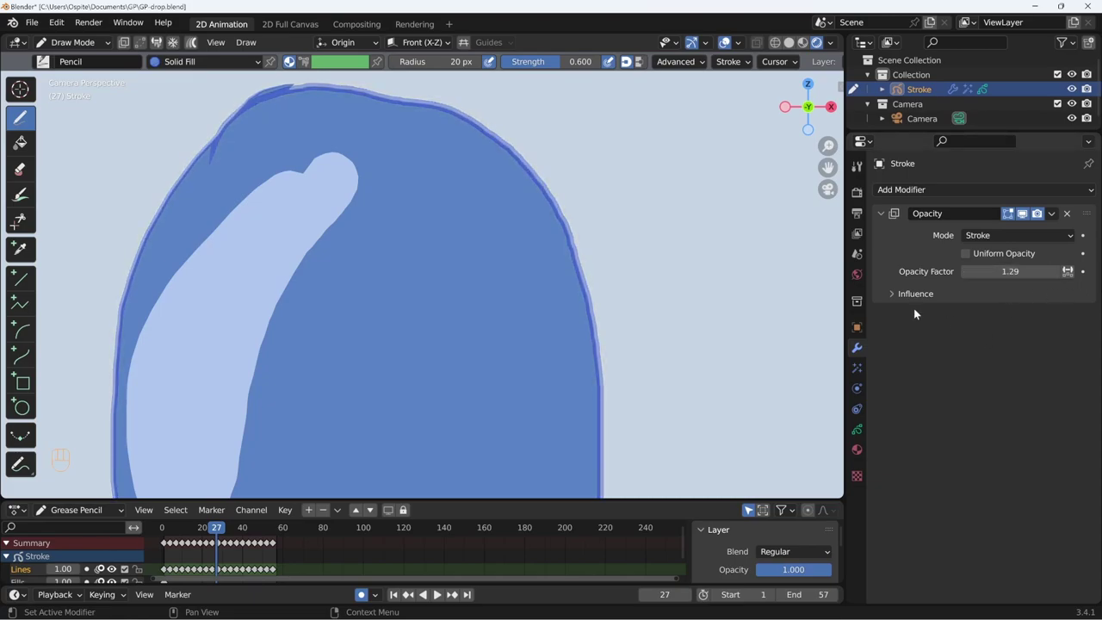
Keep the Opacity modifier in Stroke mode and enable Uniform Opacity at strength 1.00
click(916, 300)
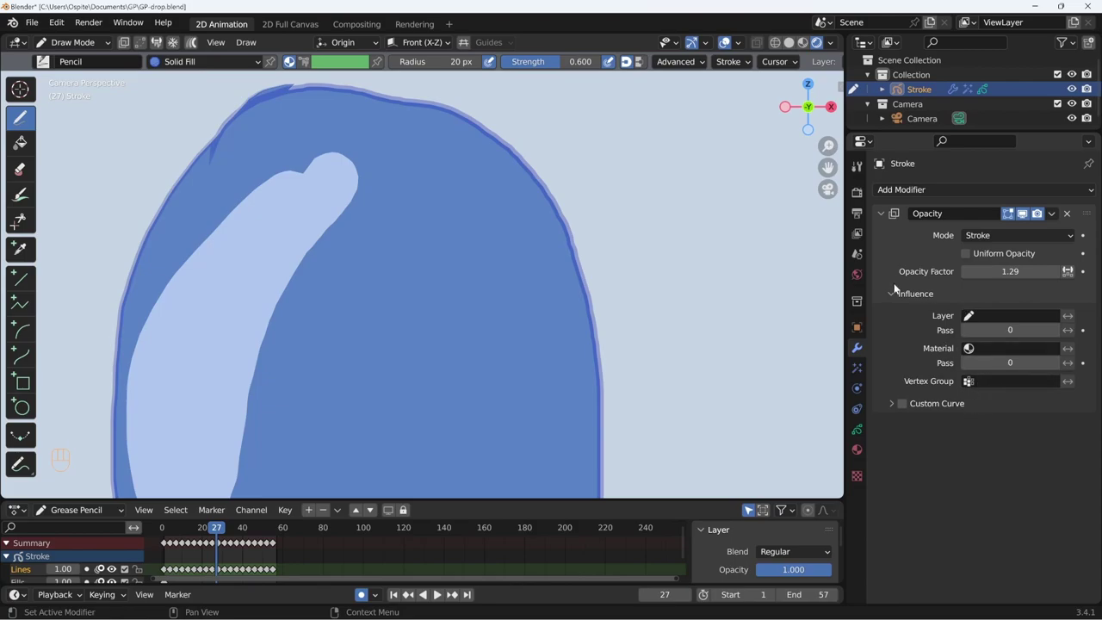
click(908, 296)
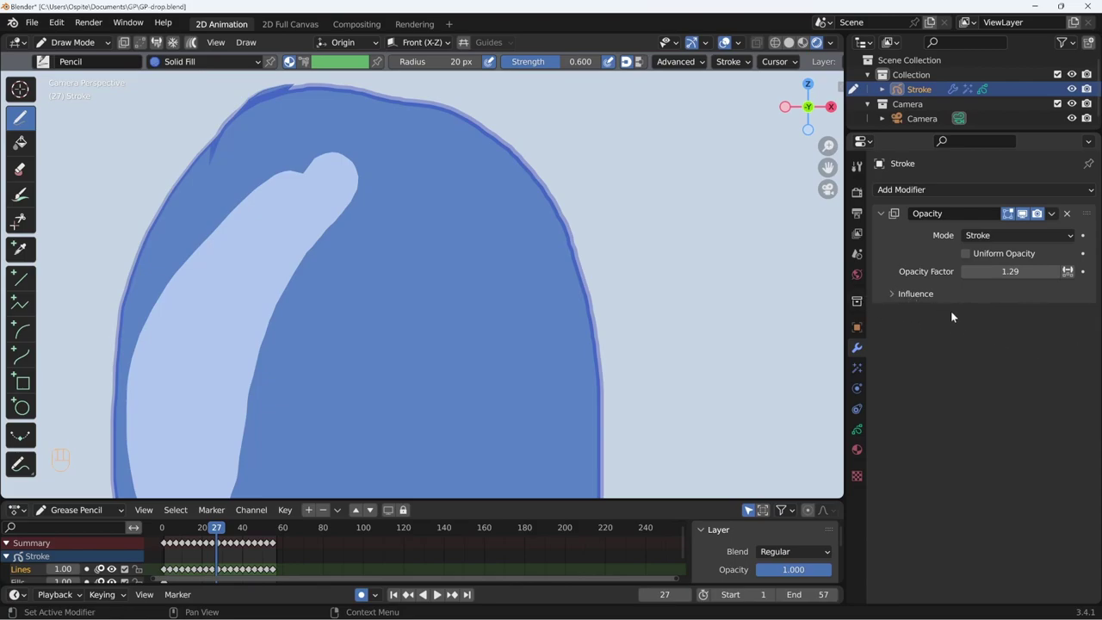
click(1012, 239)
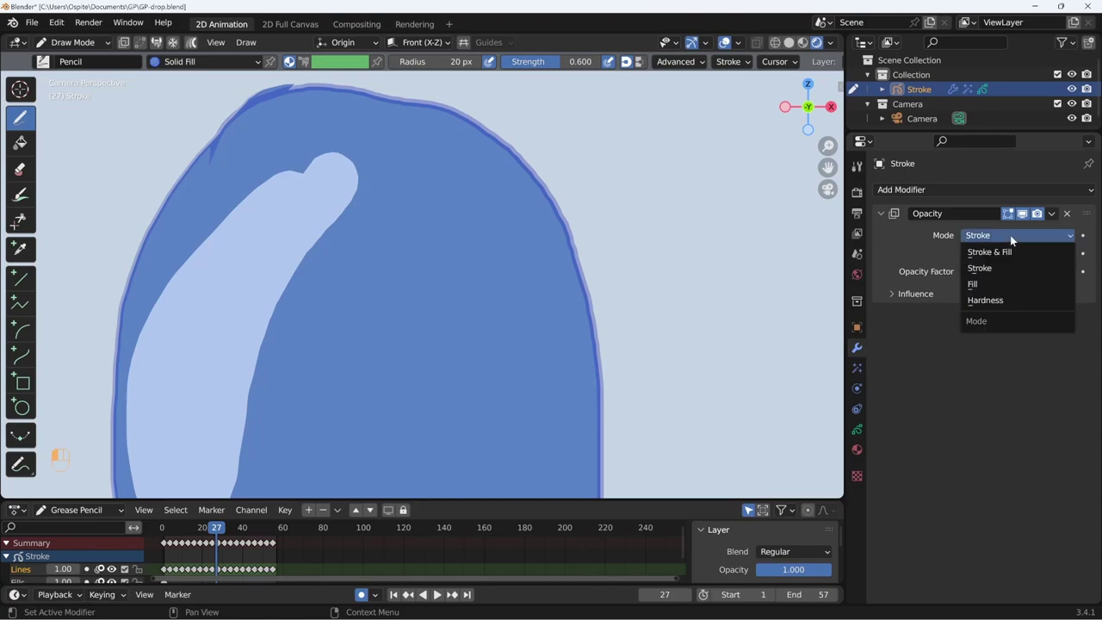
drag(1010, 238, 946, 238)
click(940, 244)
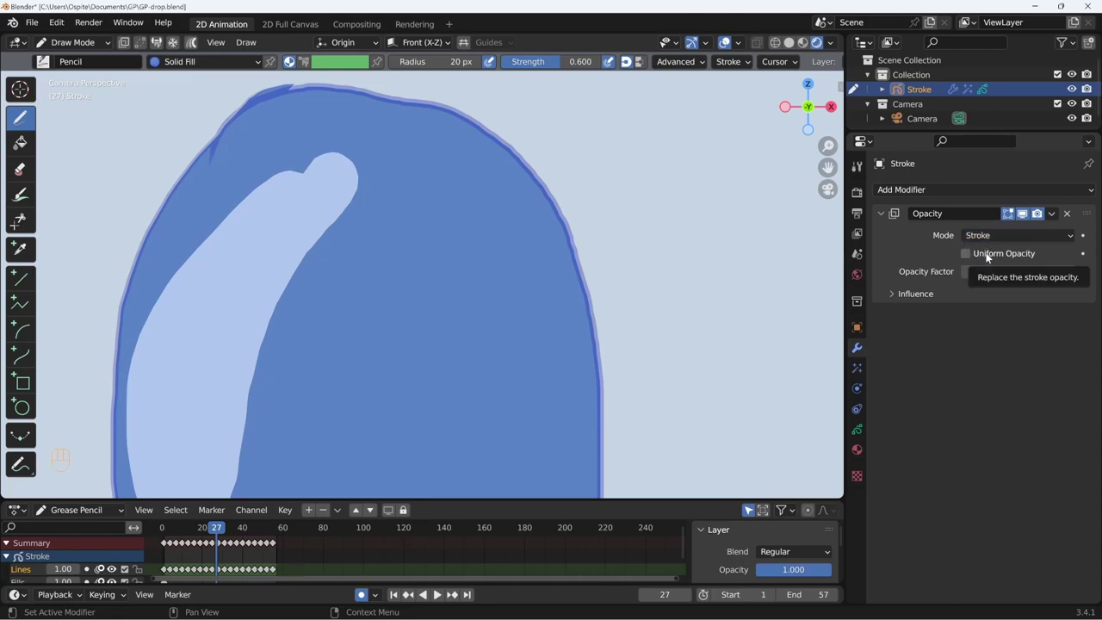
click(986, 255)
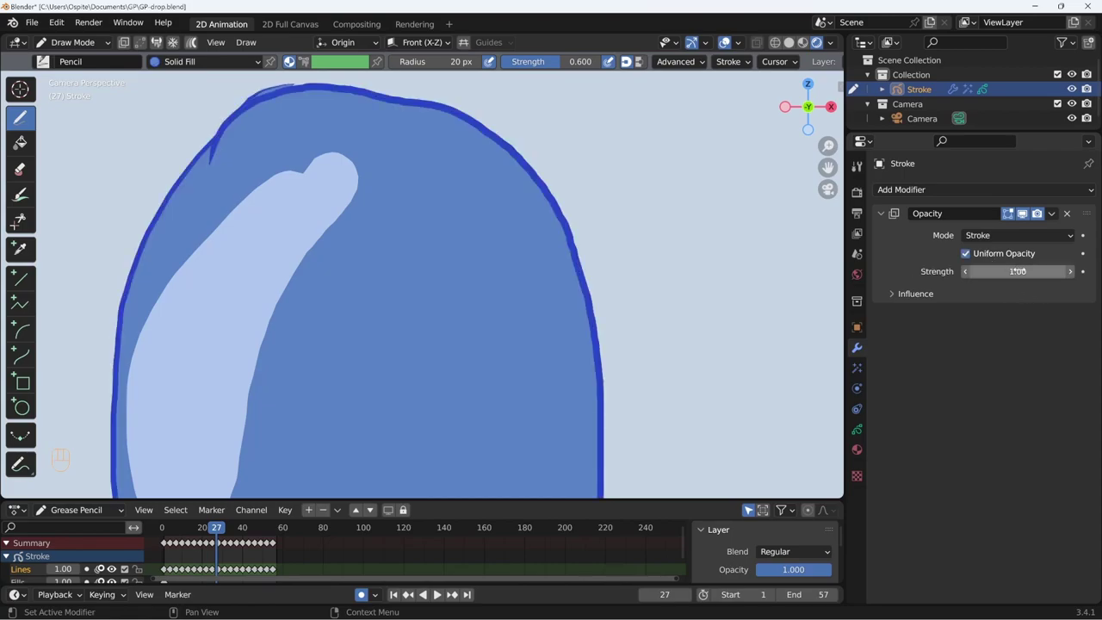
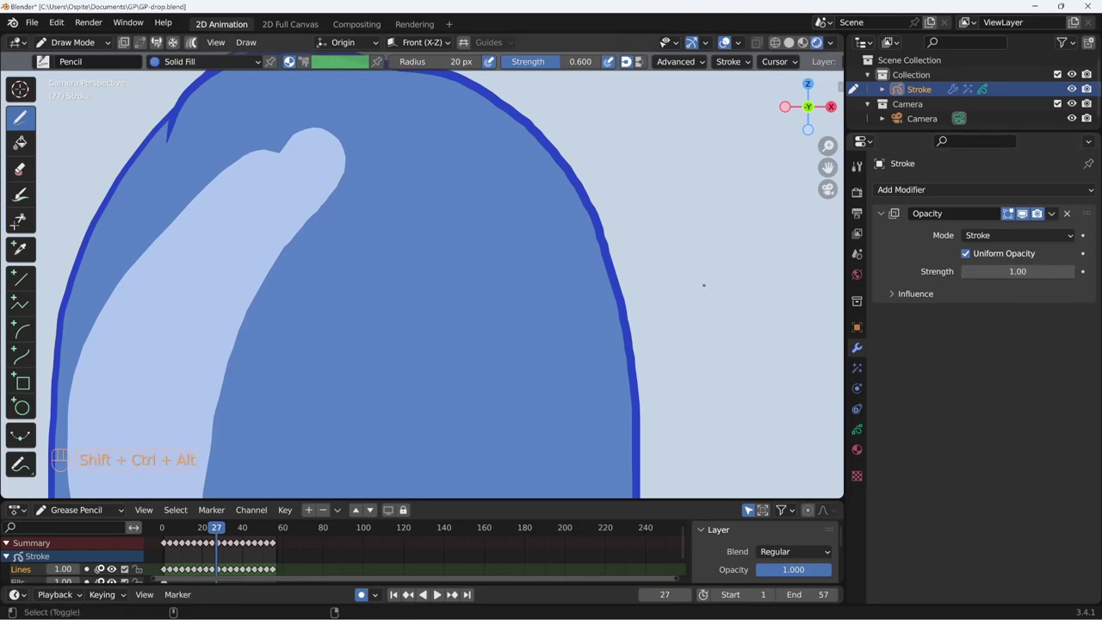
Add a Tint modifier and expand its Influence settings
click(1066, 216)
drag(1064, 193, 1035, 269)
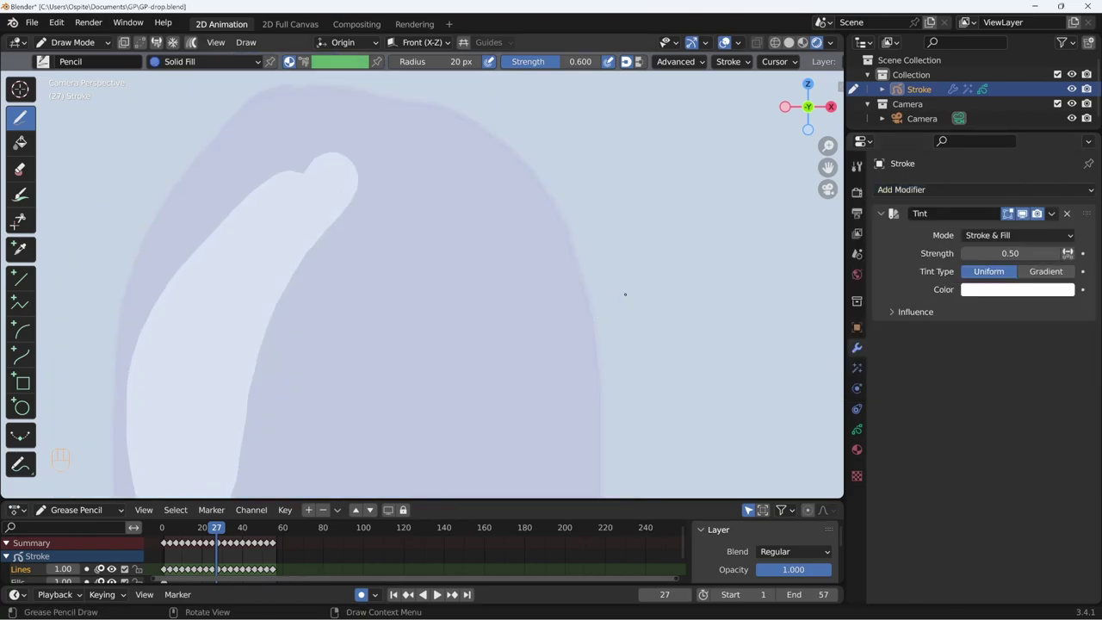
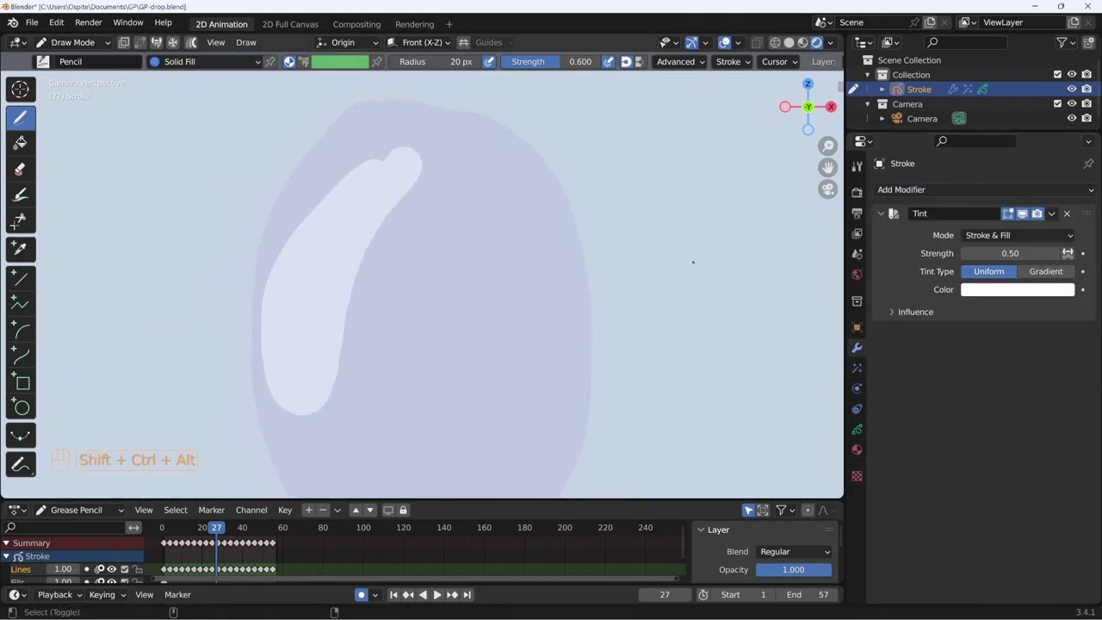
drag(1005, 239, 998, 215)
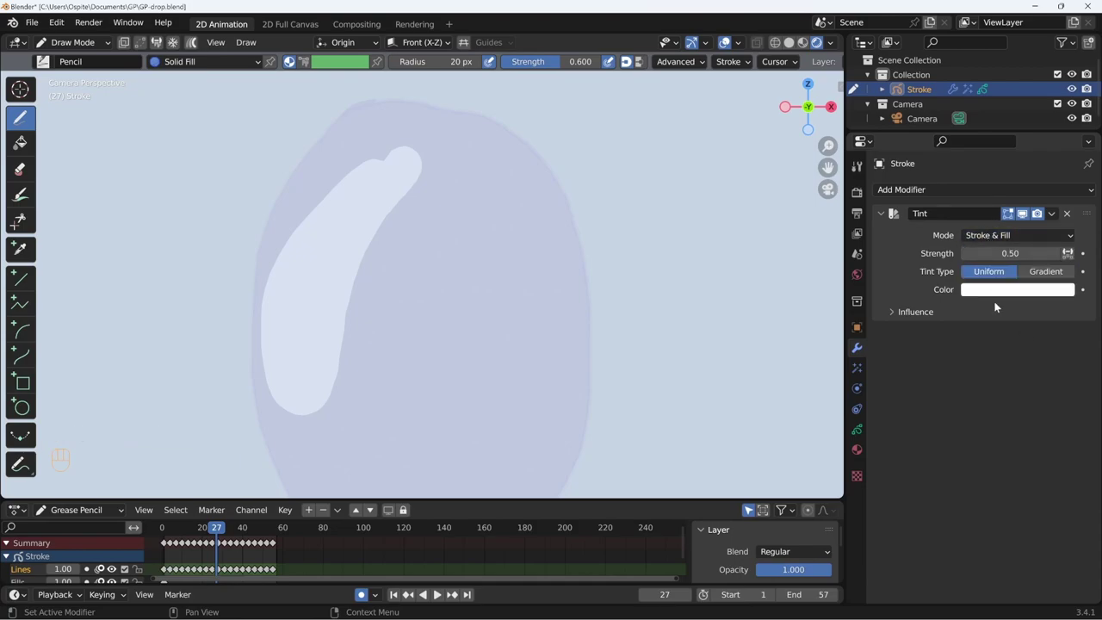
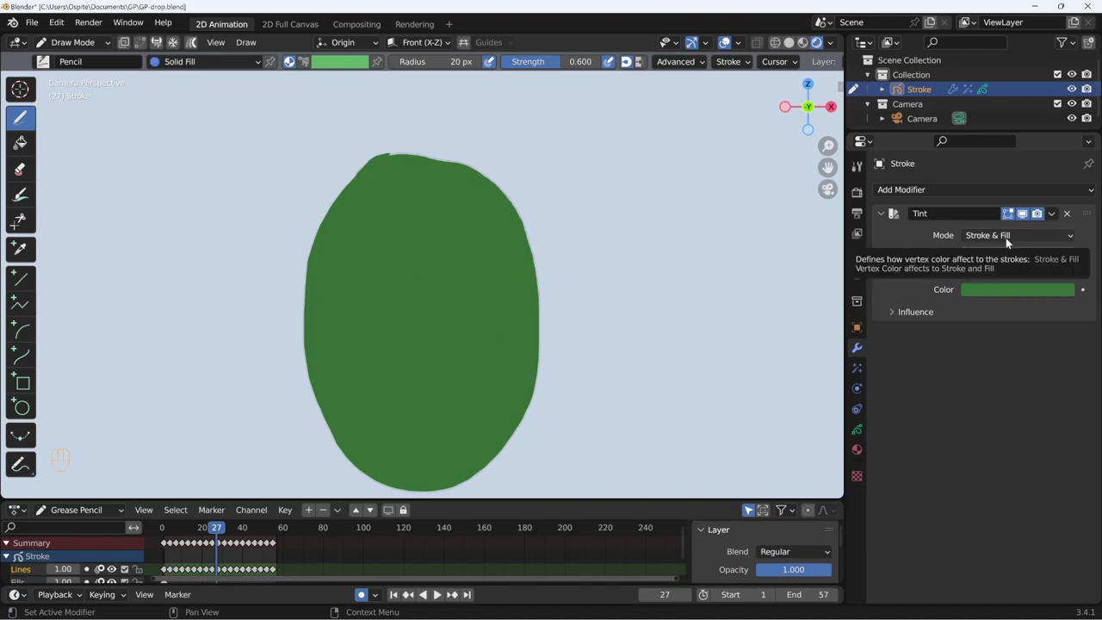
click(899, 315)
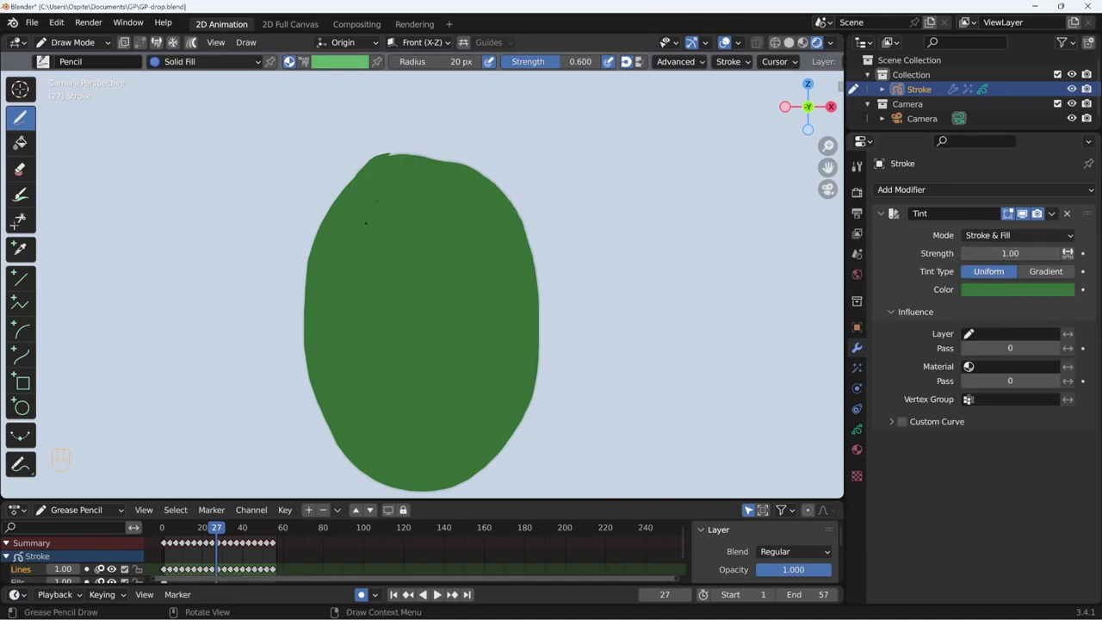
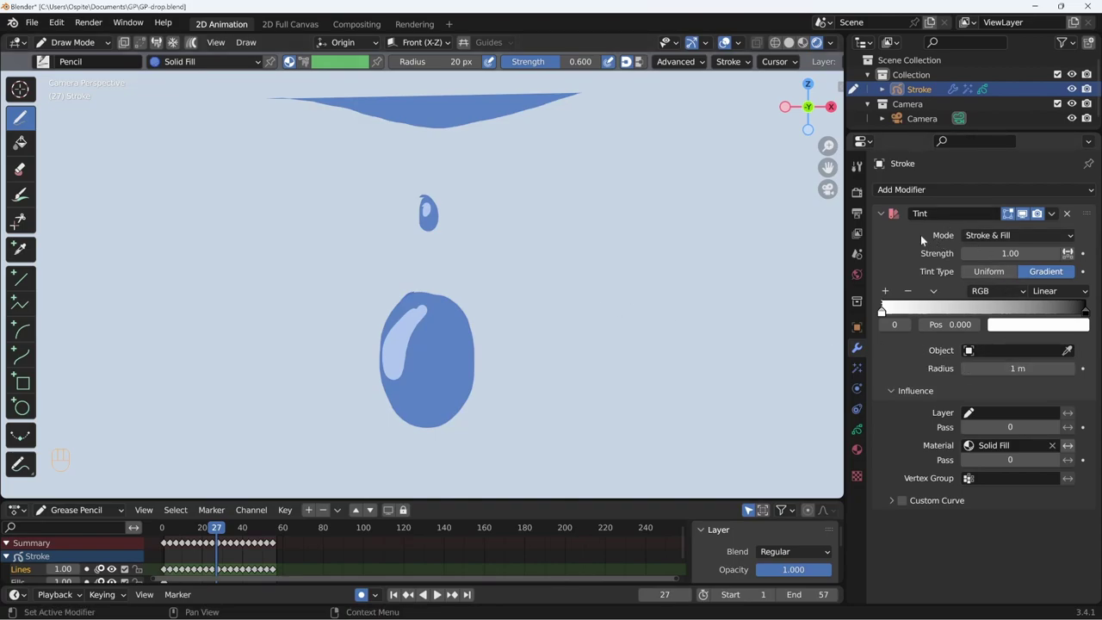
Switch to Object Mode and bring up the Add menu to insert an Empty
key(ctrl+Tab)
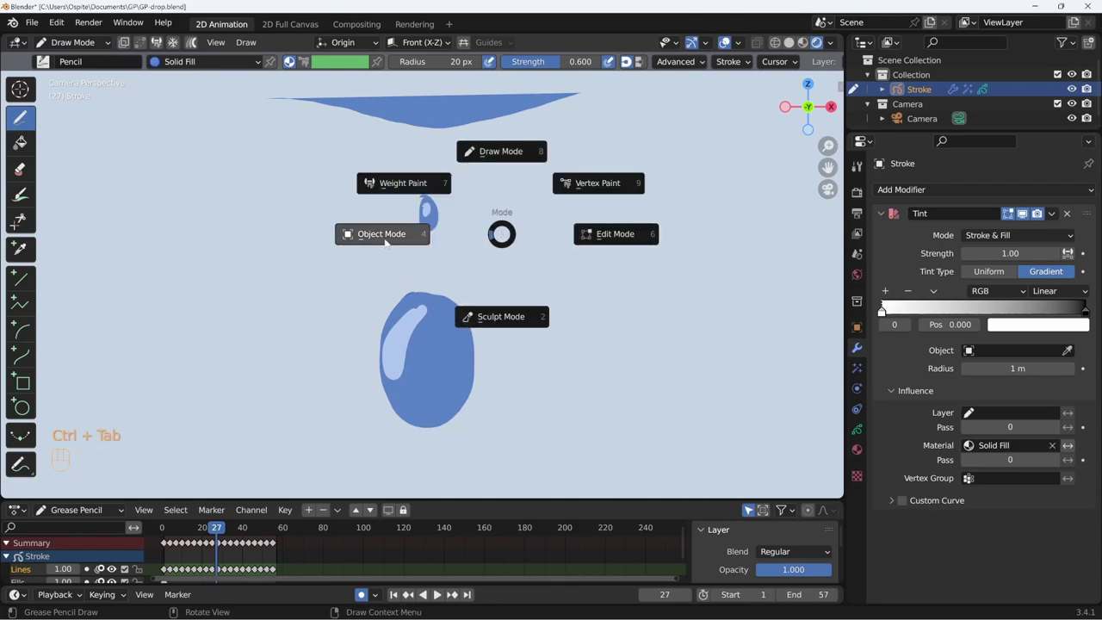
key(shift+a)
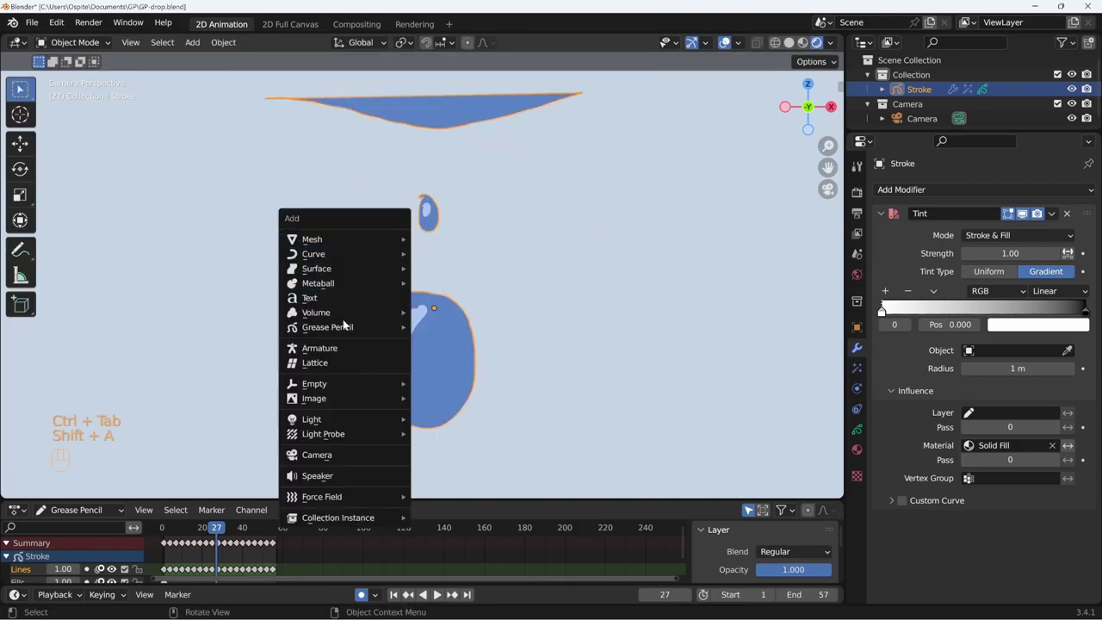
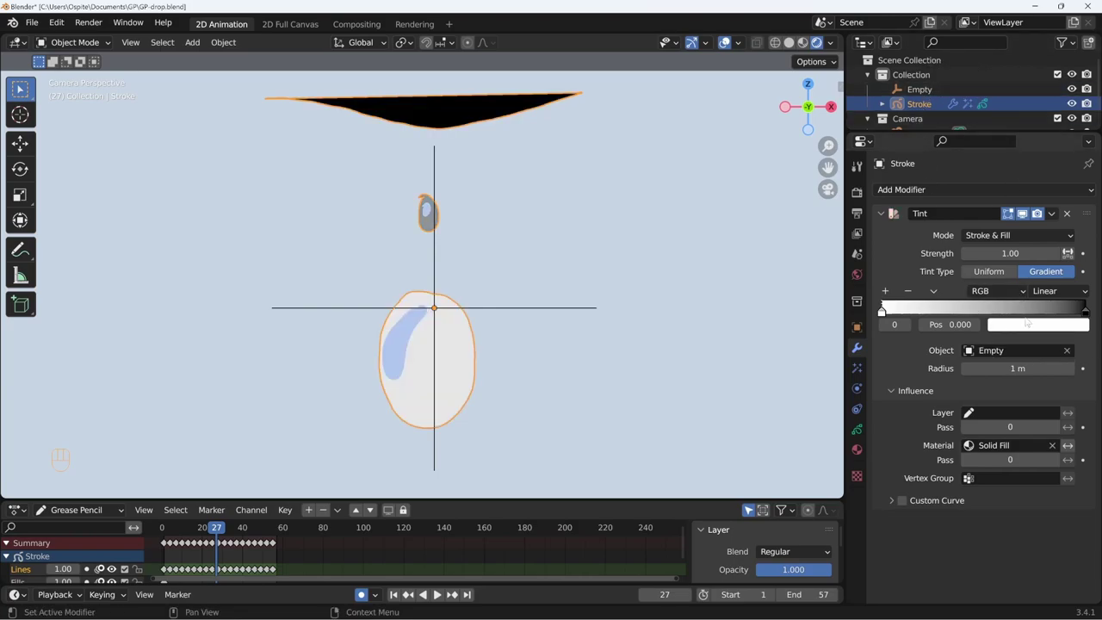
Set a gradient stop colour, then grab the Empty to test how the gradient follows it
click(898, 310)
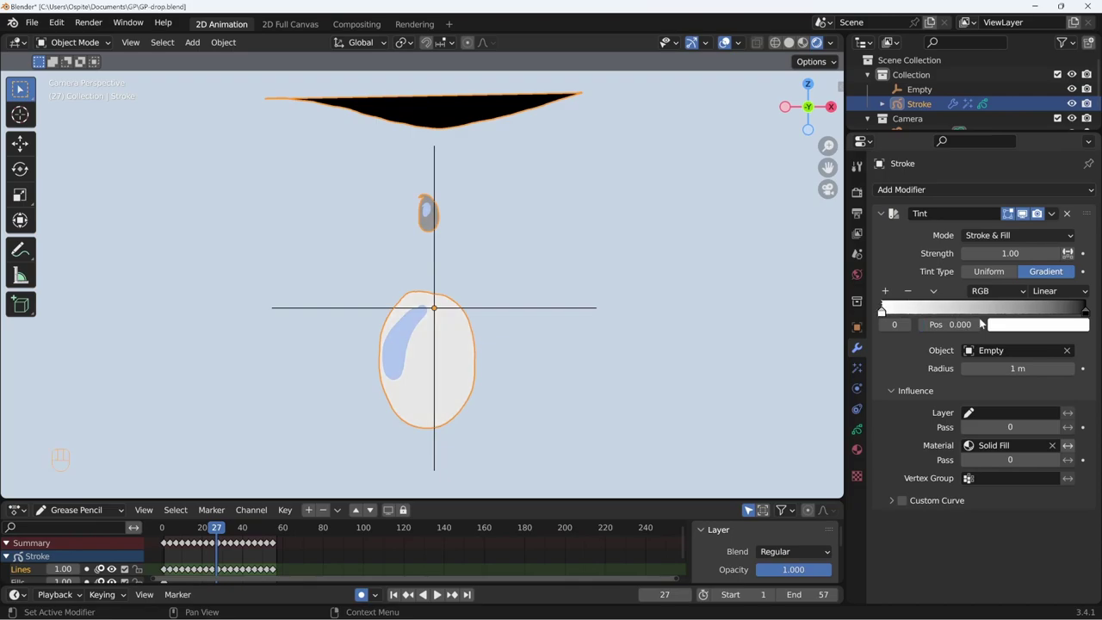
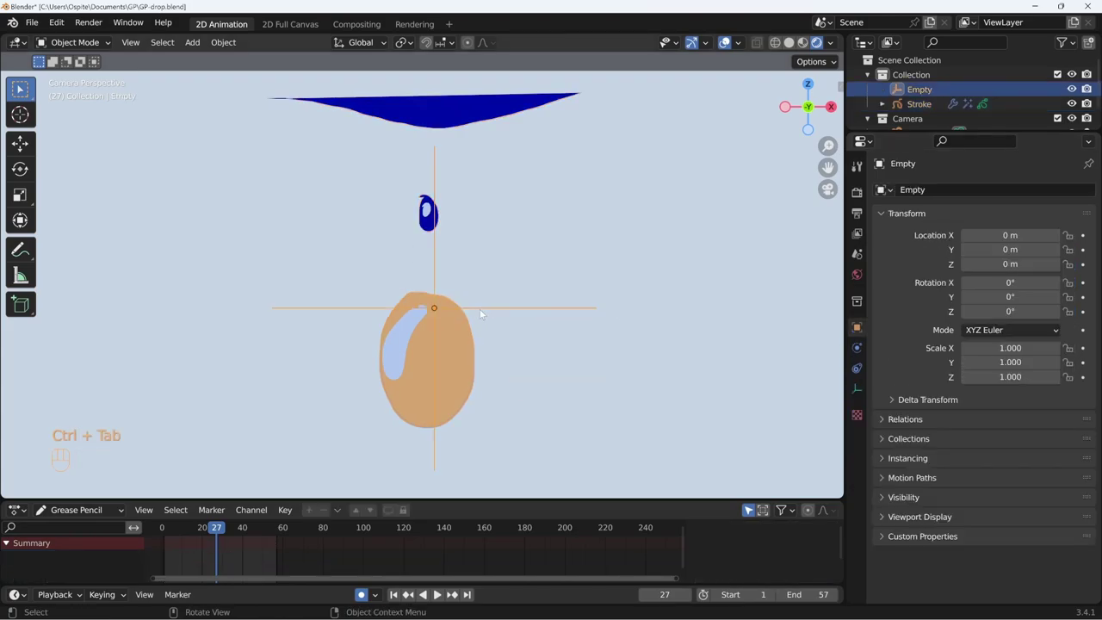
key(g)
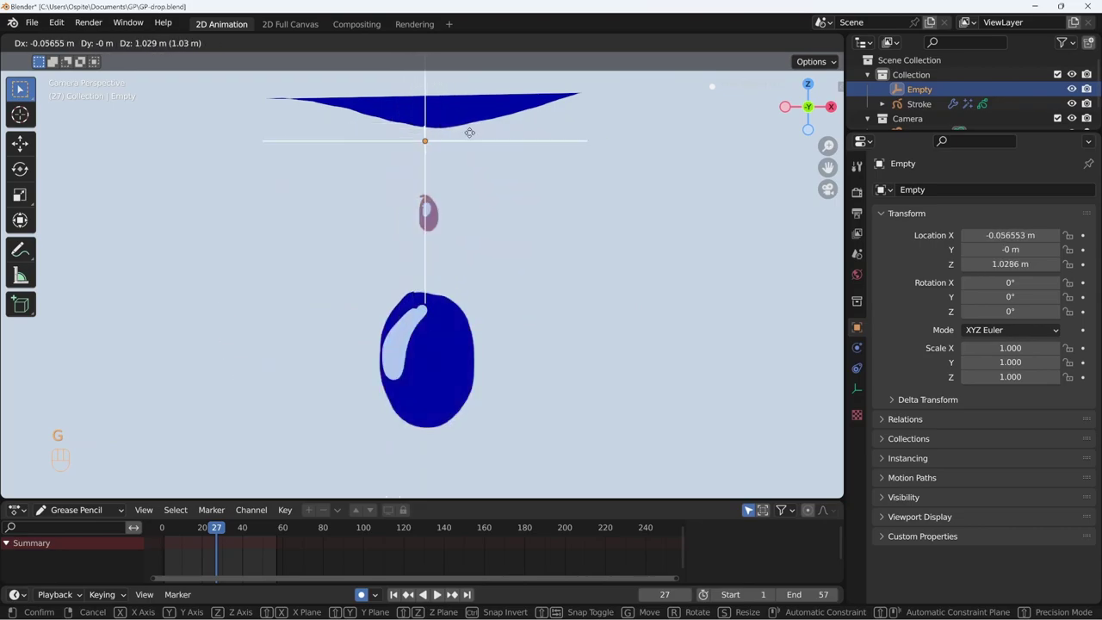
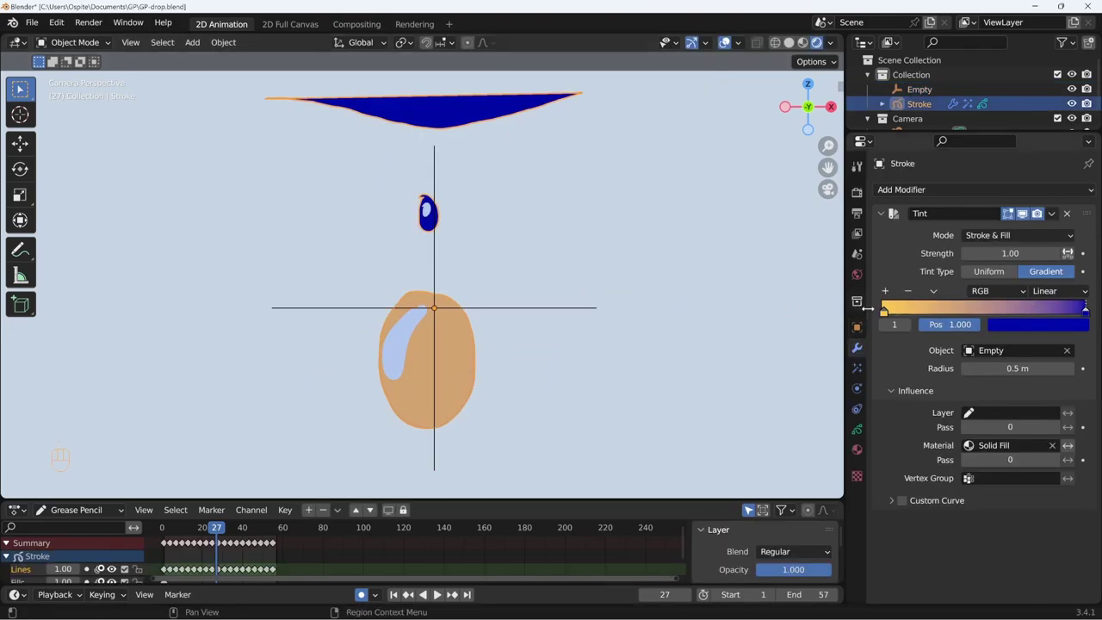
Add a middle stop to the colour ramp and set it to red
click(883, 313)
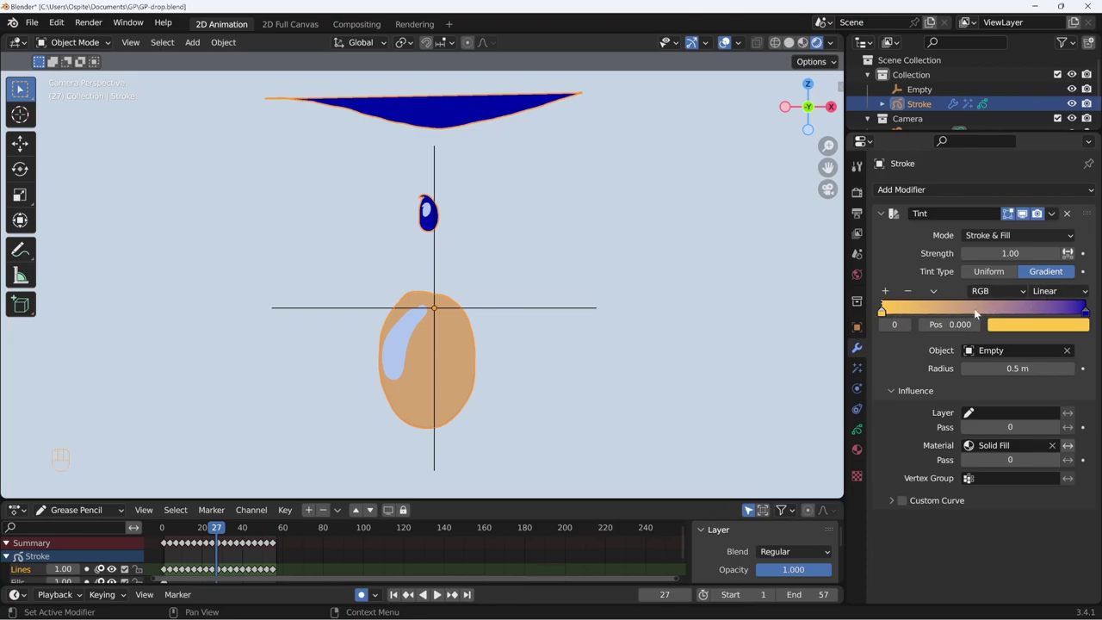
click(981, 312)
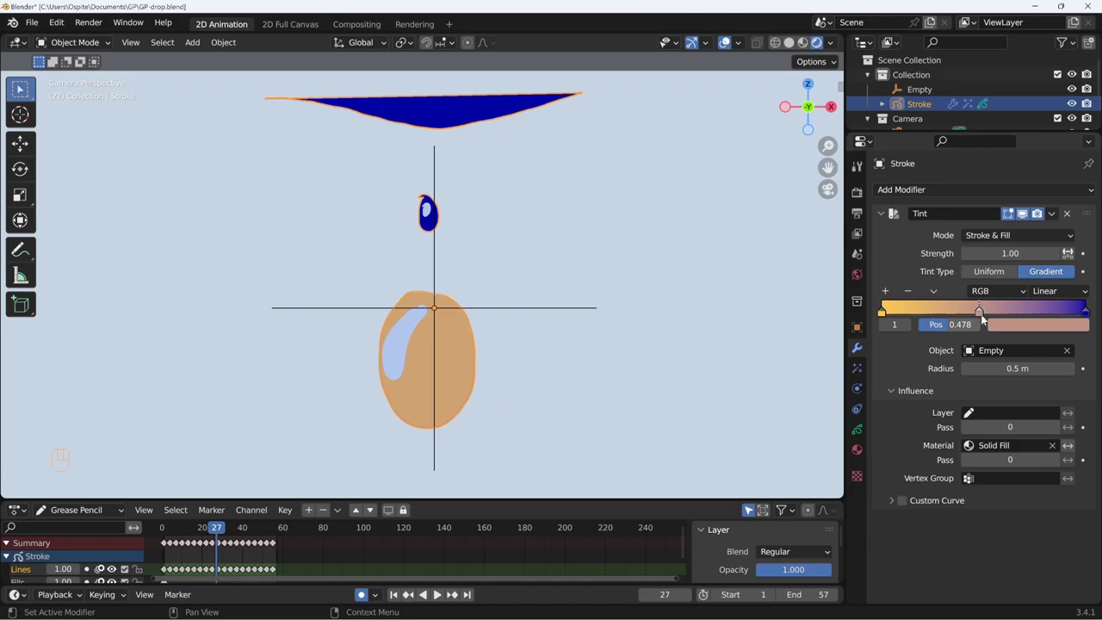
click(1002, 328)
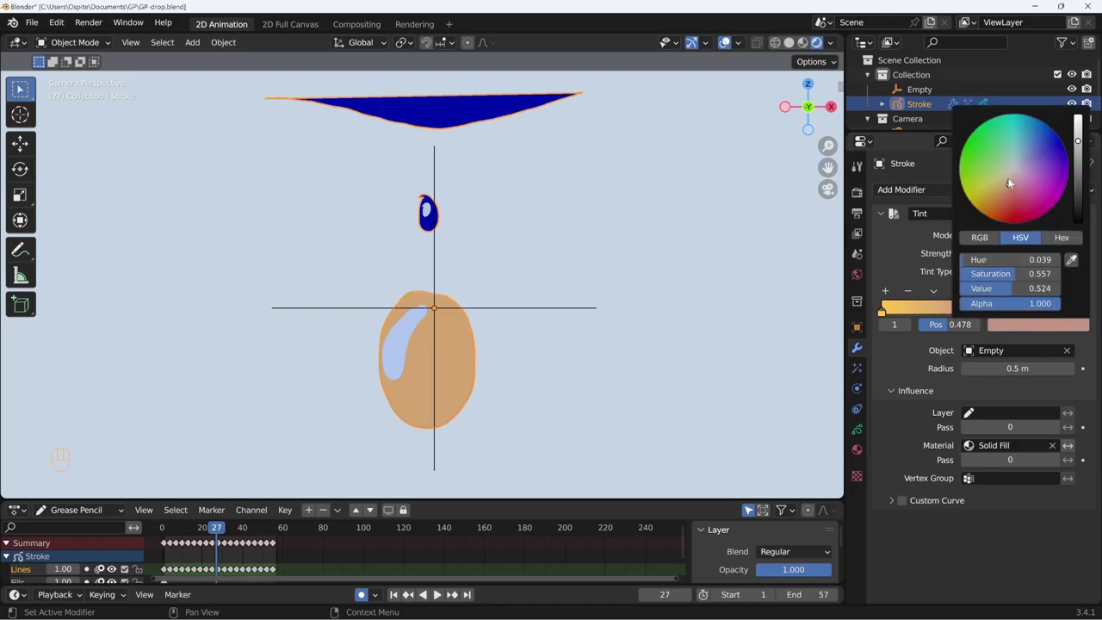
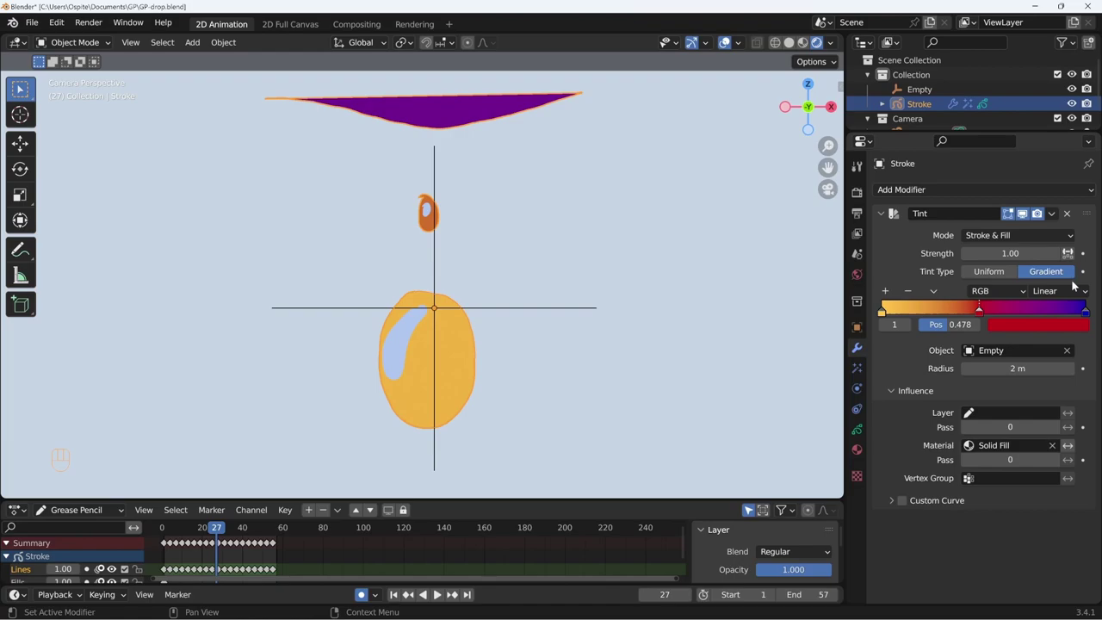
Arrange the yellow, red and blue stops along the ramp into distinct bands
drag(1069, 288, 1038, 376)
drag(976, 313, 928, 312)
drag(1081, 315, 995, 316)
drag(936, 313, 946, 328)
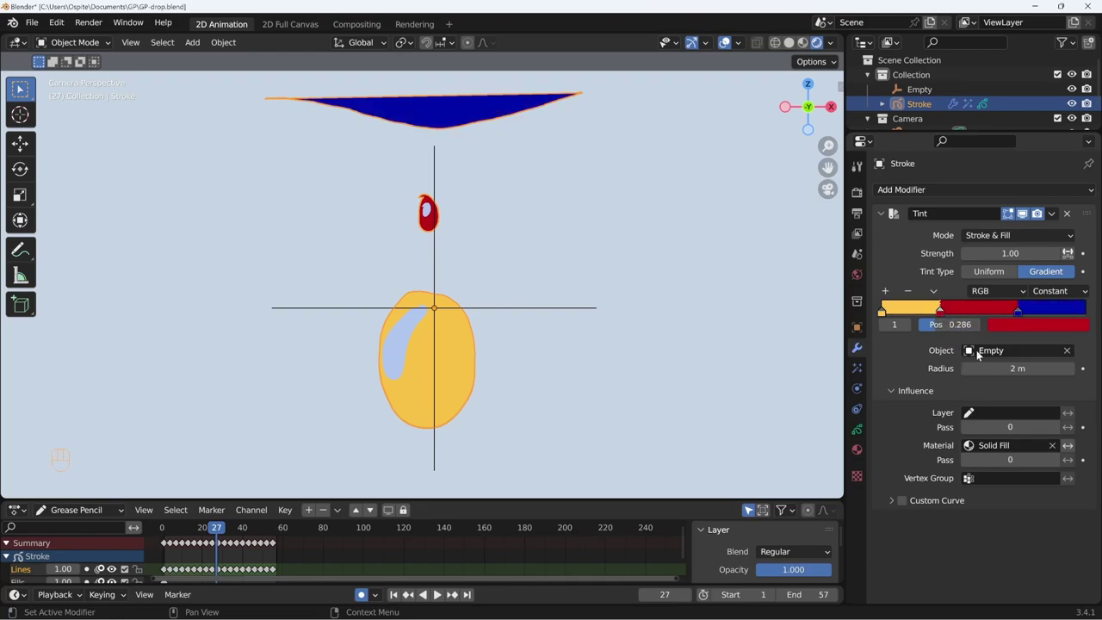
click(1021, 313)
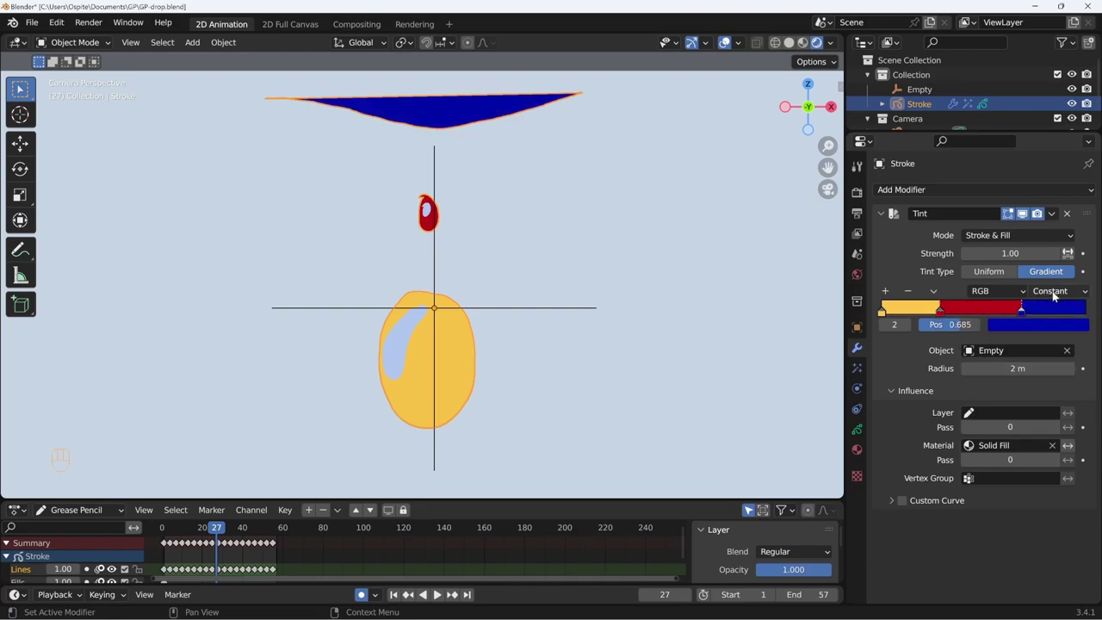
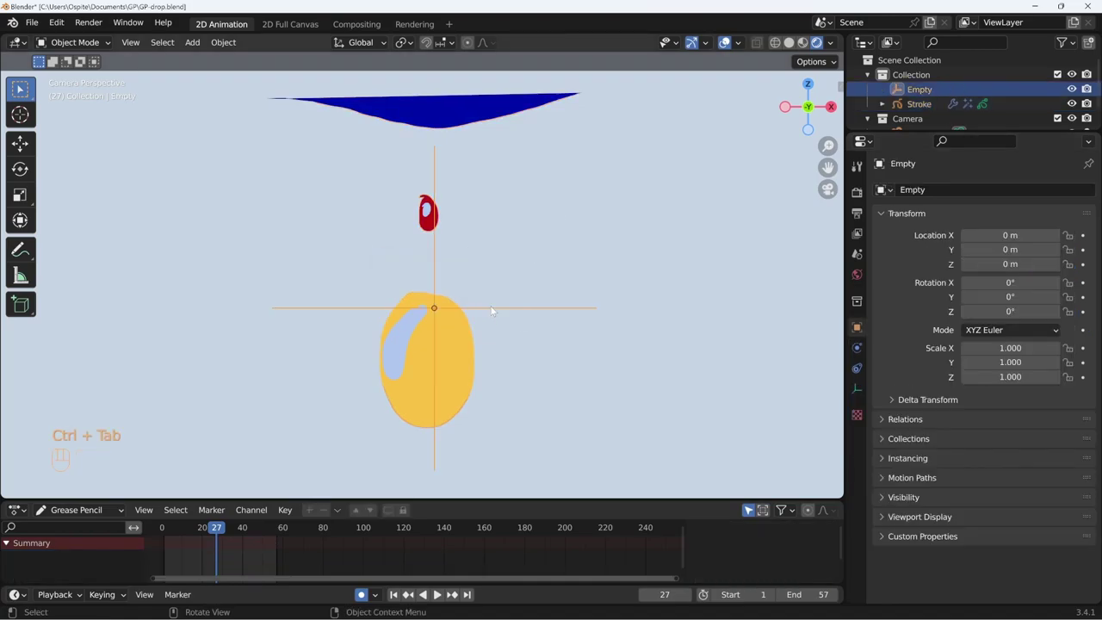
Move the Empty upward to preview the shifting colour bands
key(g)
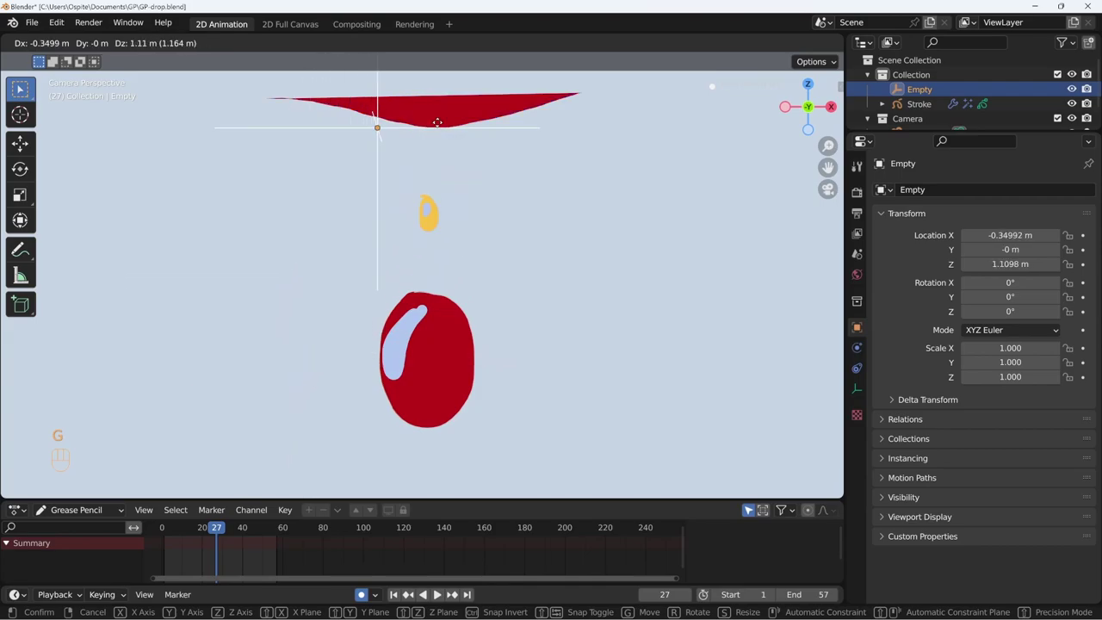
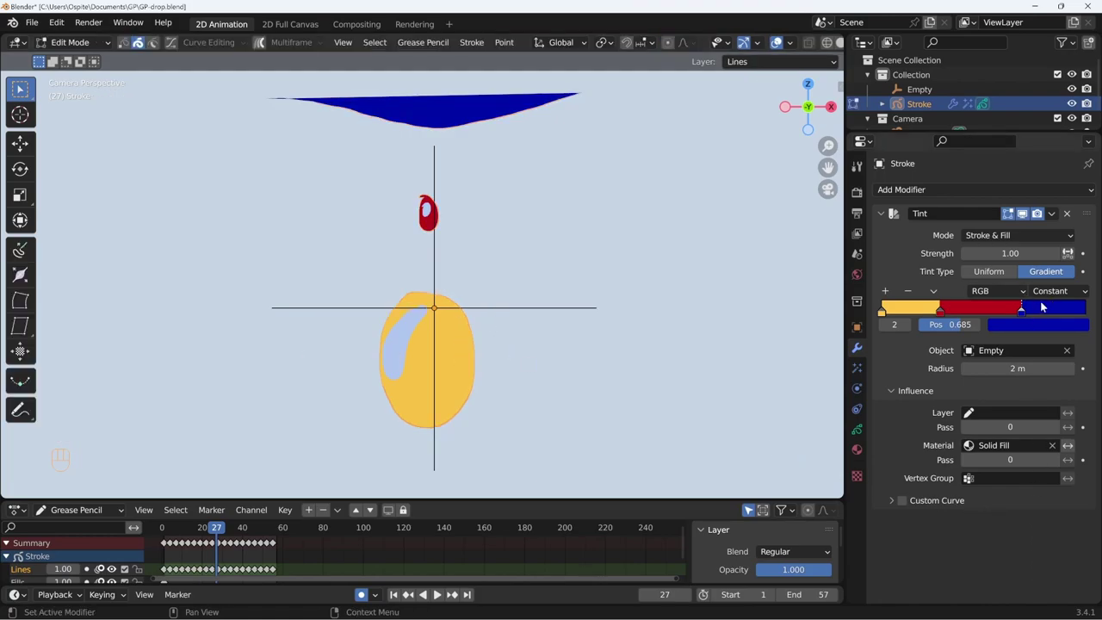
Place the blue stop at 1.0 and the red stop at about 0.512 on the Linear ramp
drag(1049, 294, 1034, 344)
drag(1024, 312, 1094, 300)
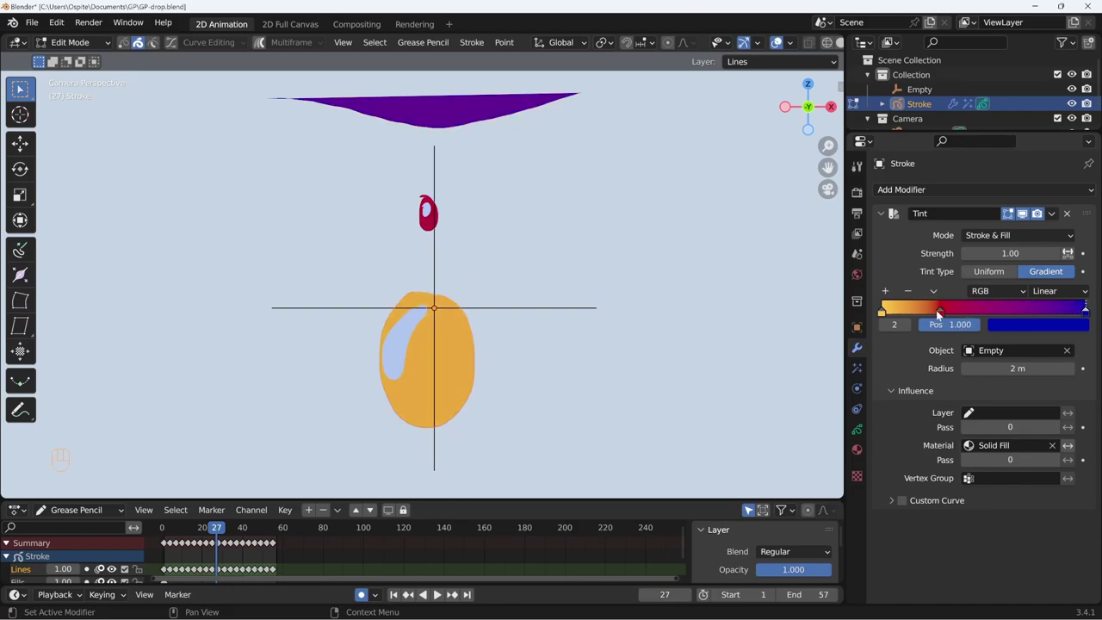
drag(944, 315, 984, 314)
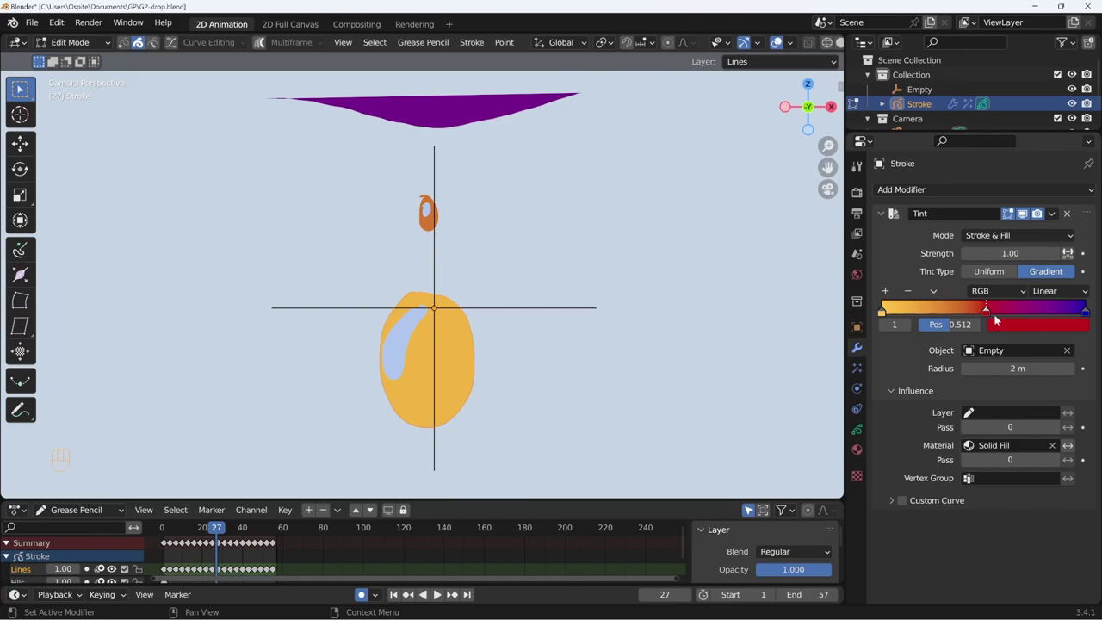
Remove the two middle stops and recolour the remaining stops white and black
click(914, 292)
click(884, 314)
click(997, 327)
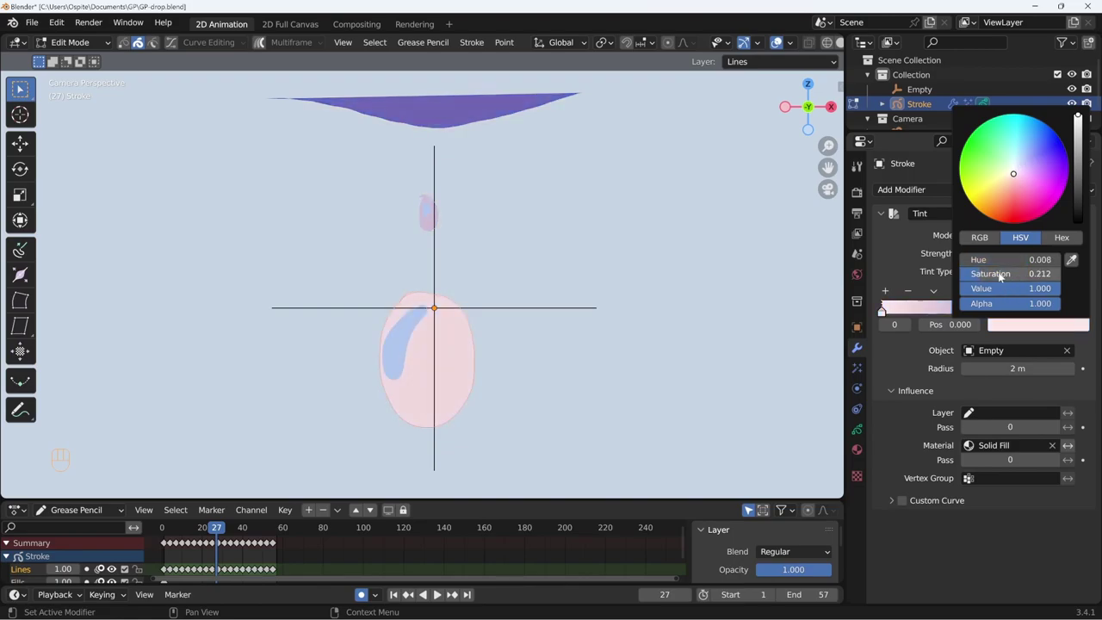
click(1089, 312)
click(1062, 326)
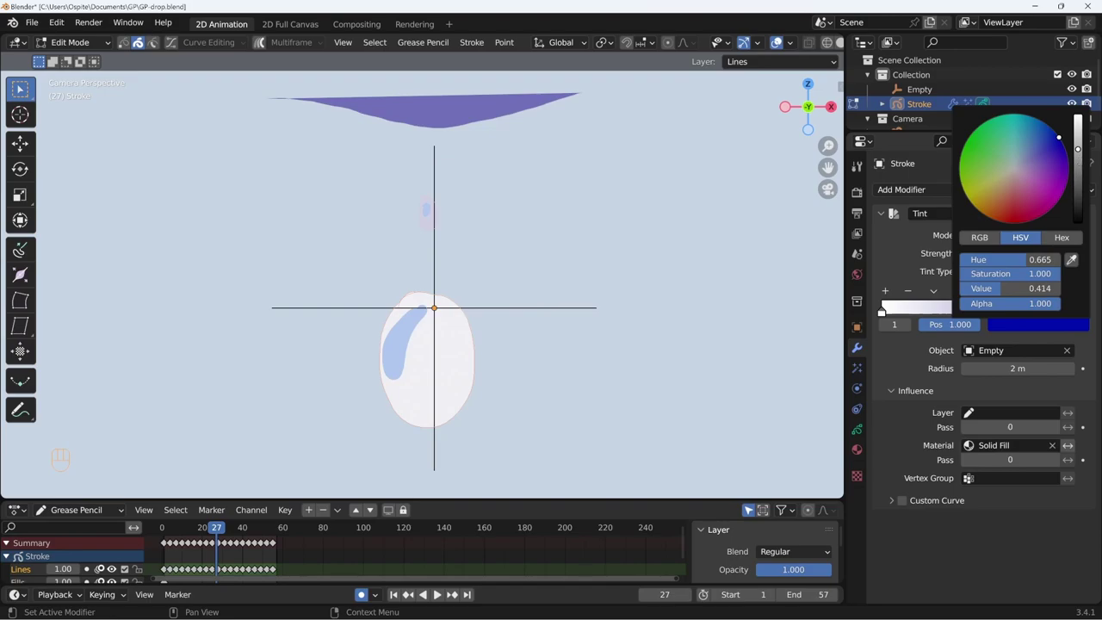